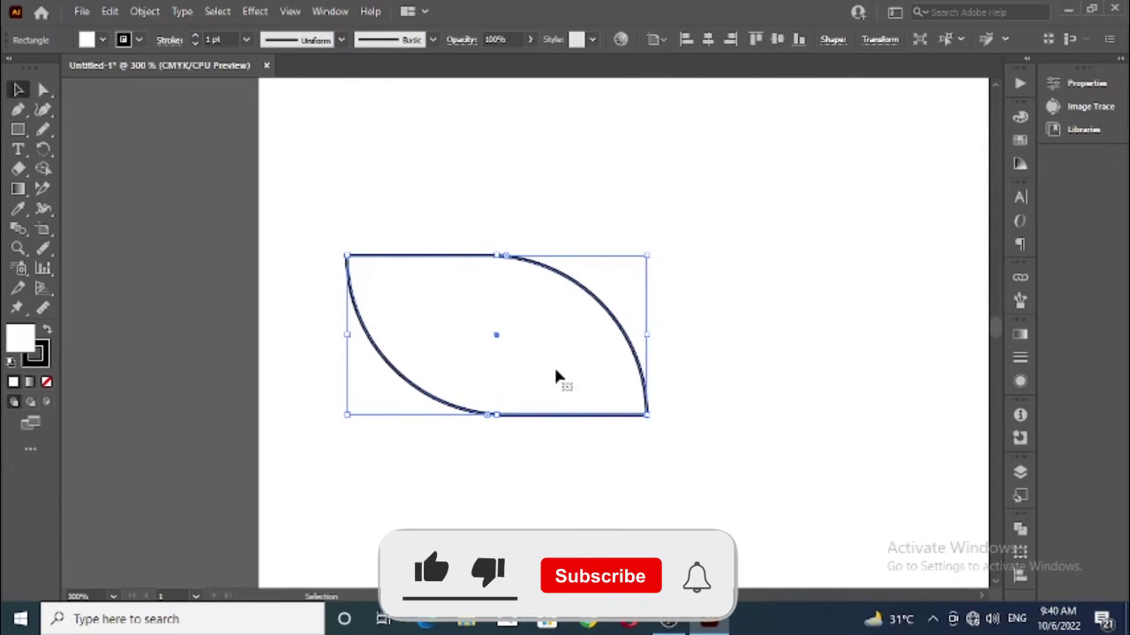
Raise the leaf outline's stroke weight in the Control bar.
left_click(202, 39)
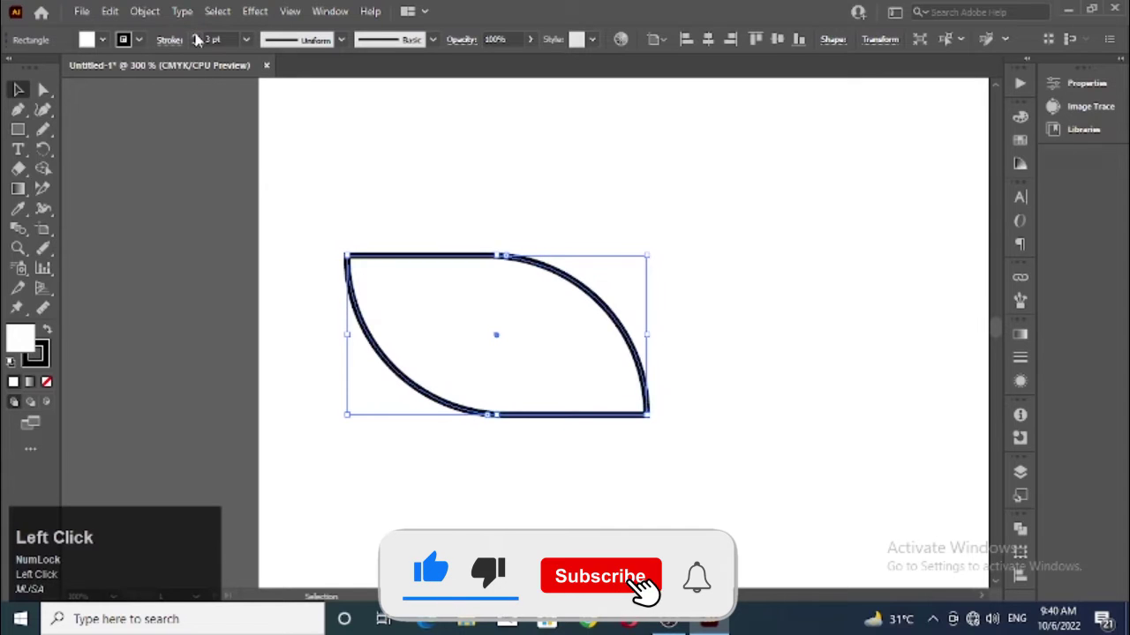
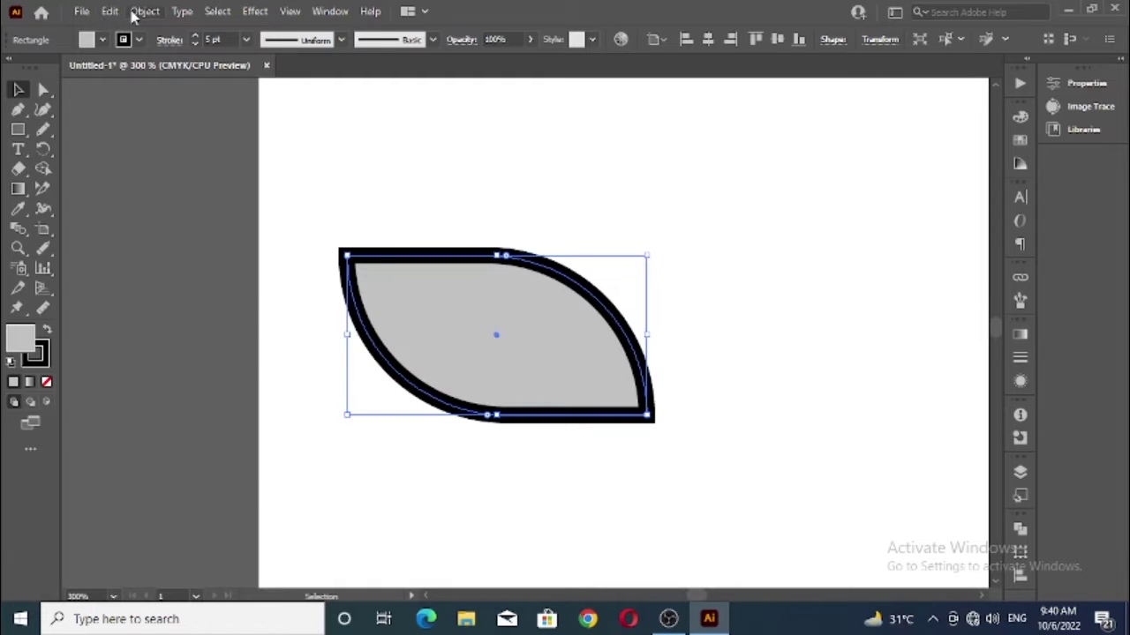
Use the Object menu to rotate the grey leaf to a diagonal angle.
left_click(138, 16)
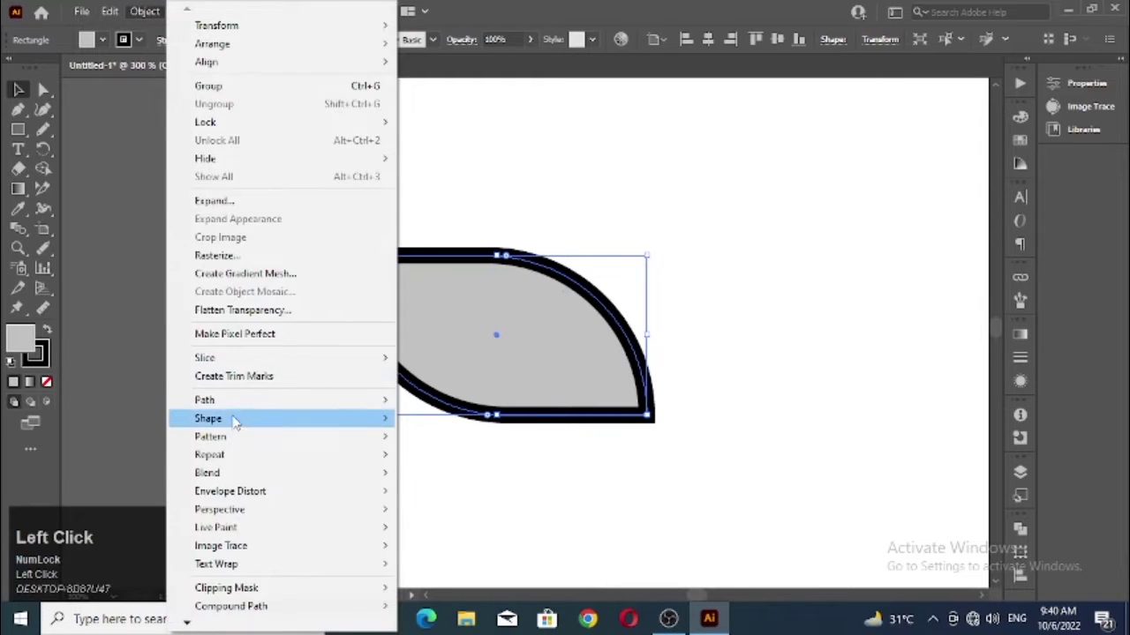
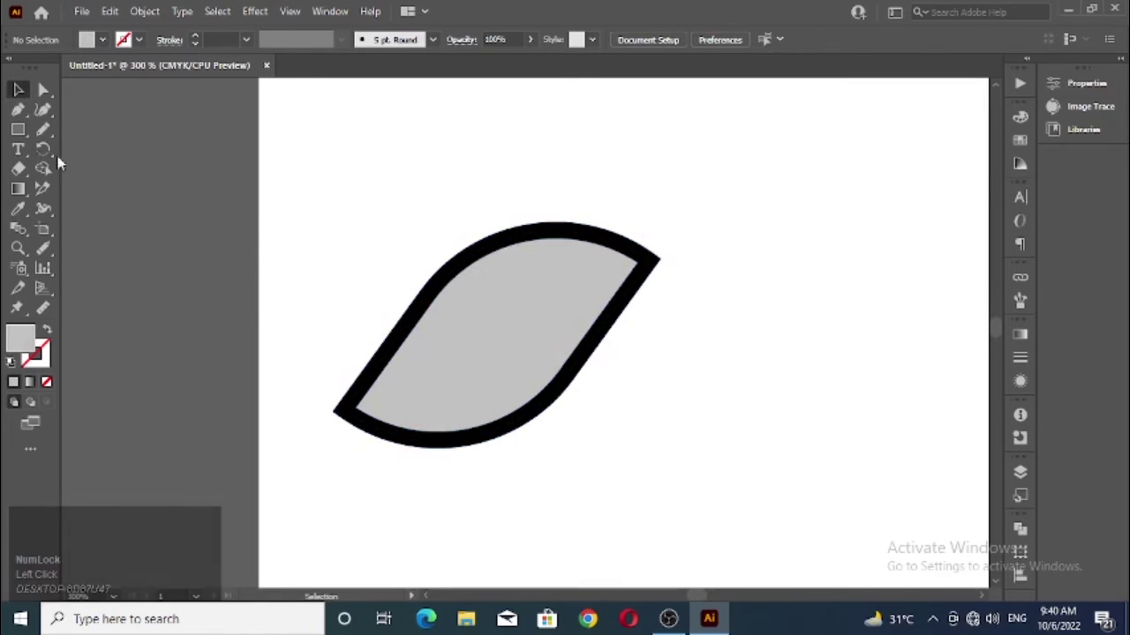
With the Pencil tool, draw wavy vein strokes crossing the leaf's left edge.
left_click(53, 129)
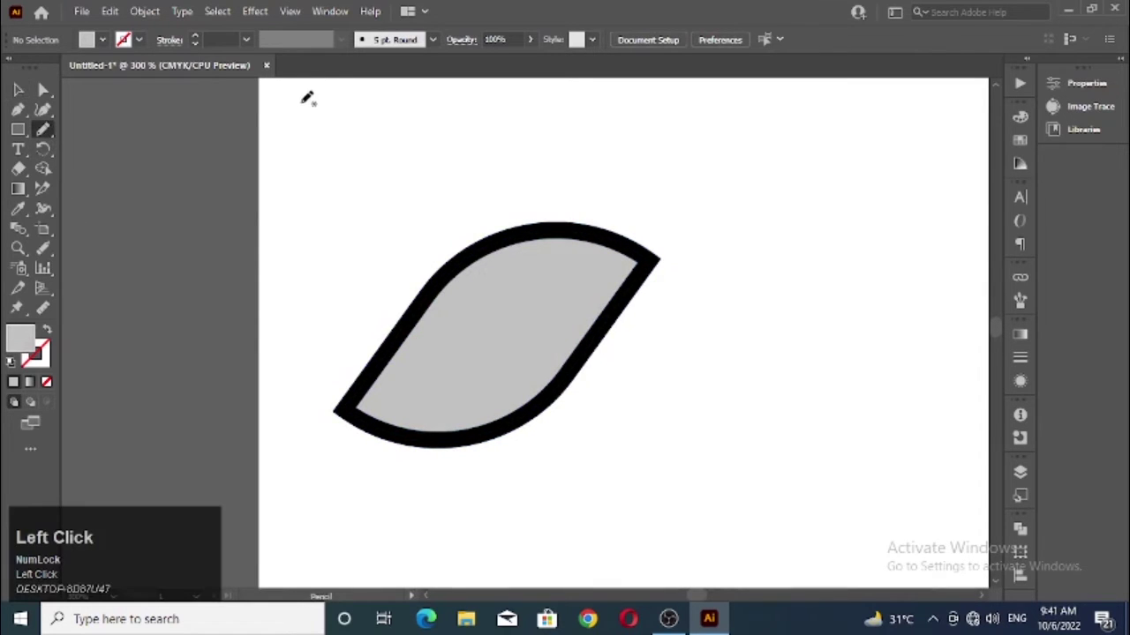
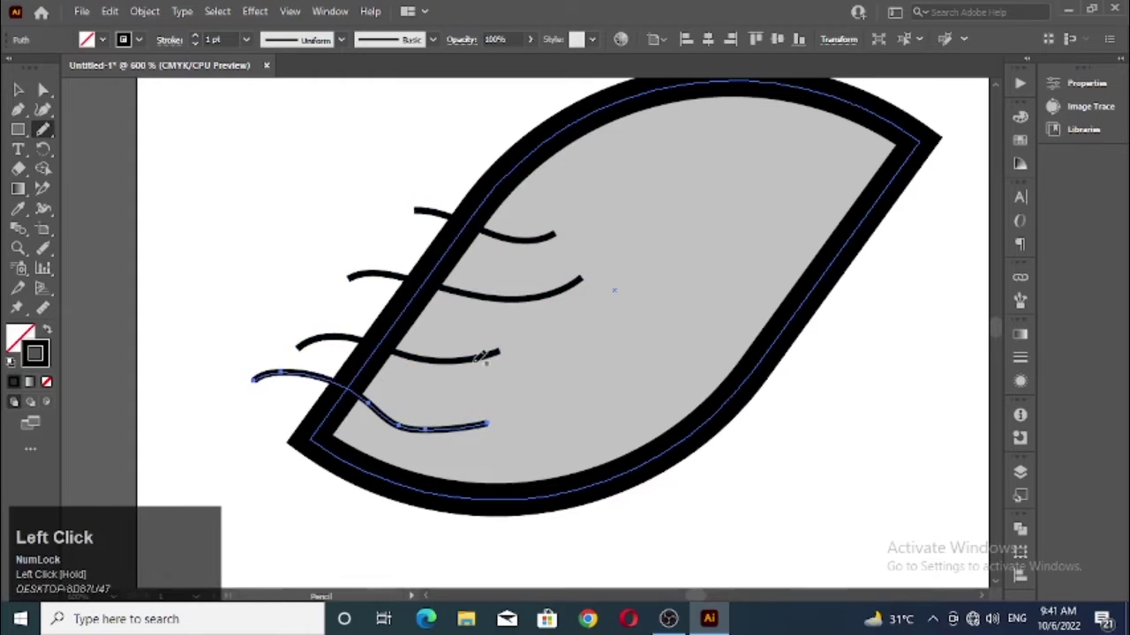
key("ctrl+z")
left_click_drag(582, 275, 582, 274)
left_click_drag(583, 274, 330, 294)
scroll("up", 3)
left_click_drag(542, 280, 345, 230)
scroll("up", 3)
Select the vein strokes and give them a thicker tapering variable-width profile.
left_click(502, 313)
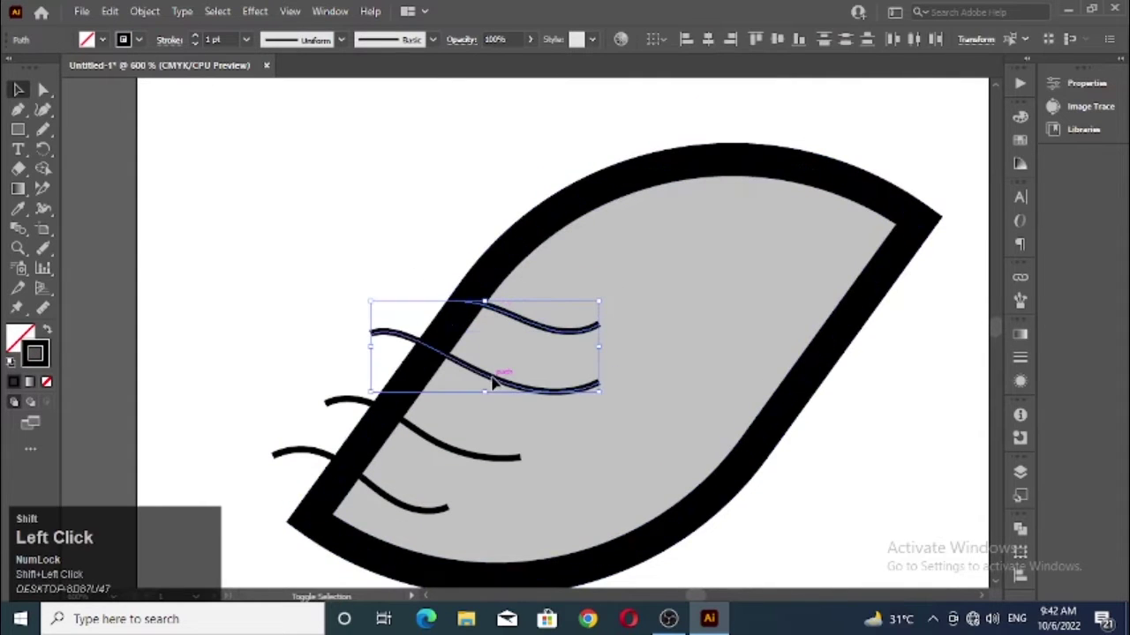
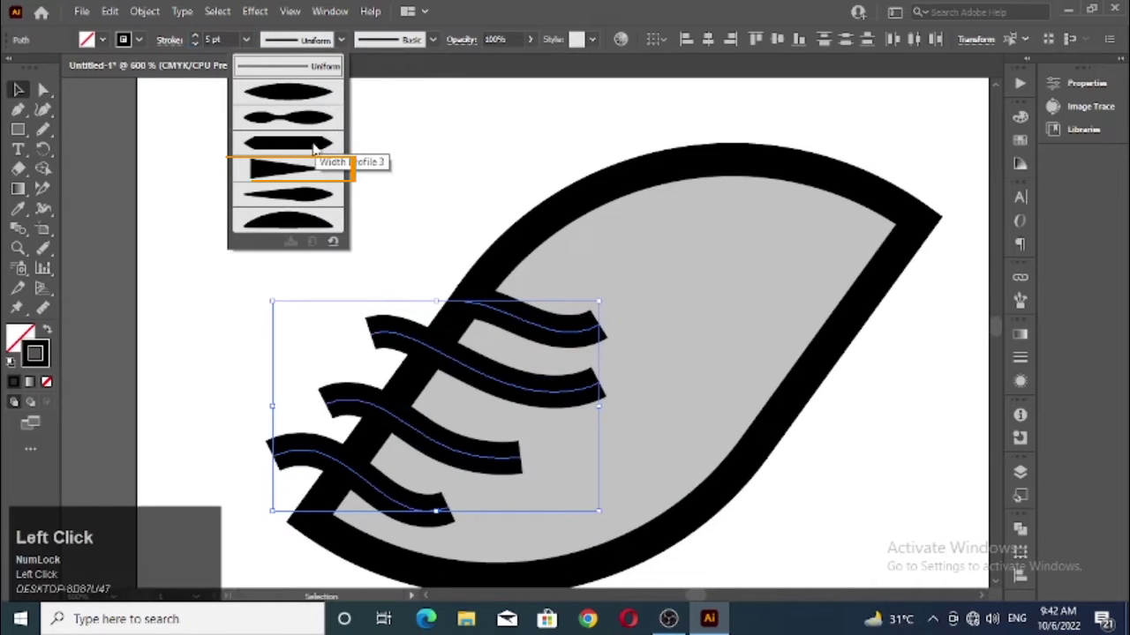
left_click(274, 113)
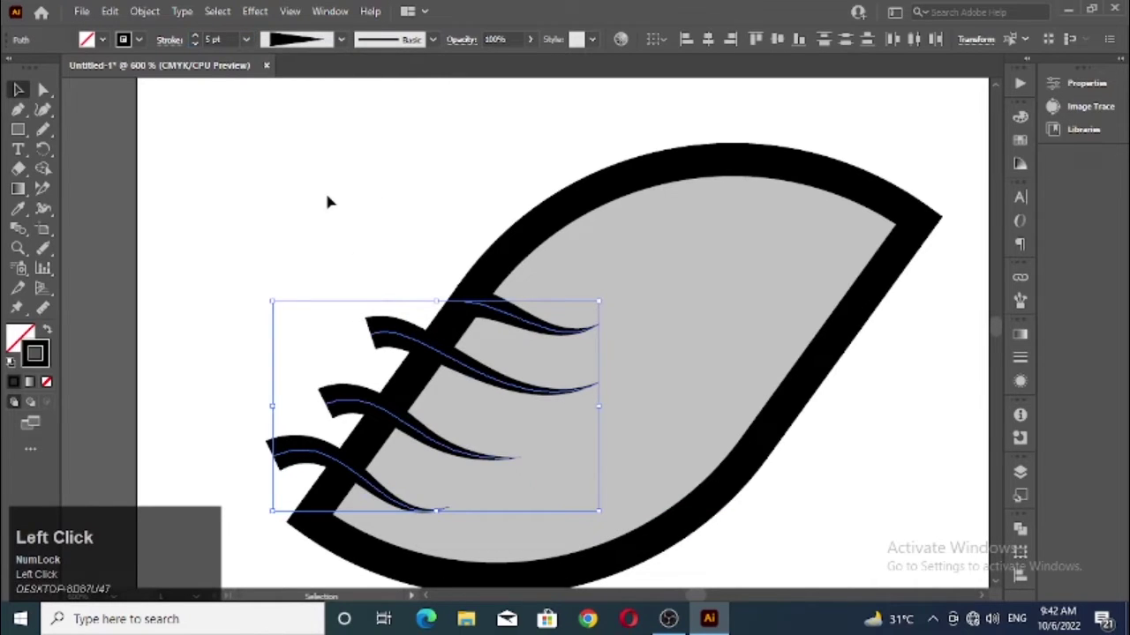
scroll("down", 3)
scroll("down", 3)
scroll("up", 3)
scroll("down", 3)
left_click(423, 277)
Remove the vein tips protruding outside the leaf outline with the Shape Builder tool.
left_click(518, 265)
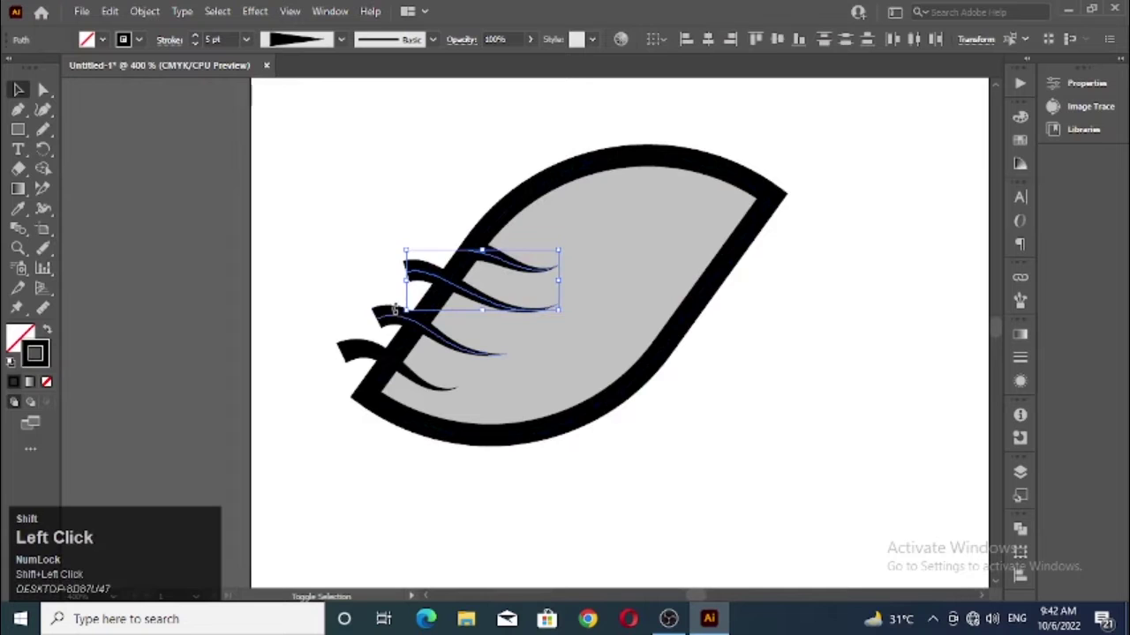
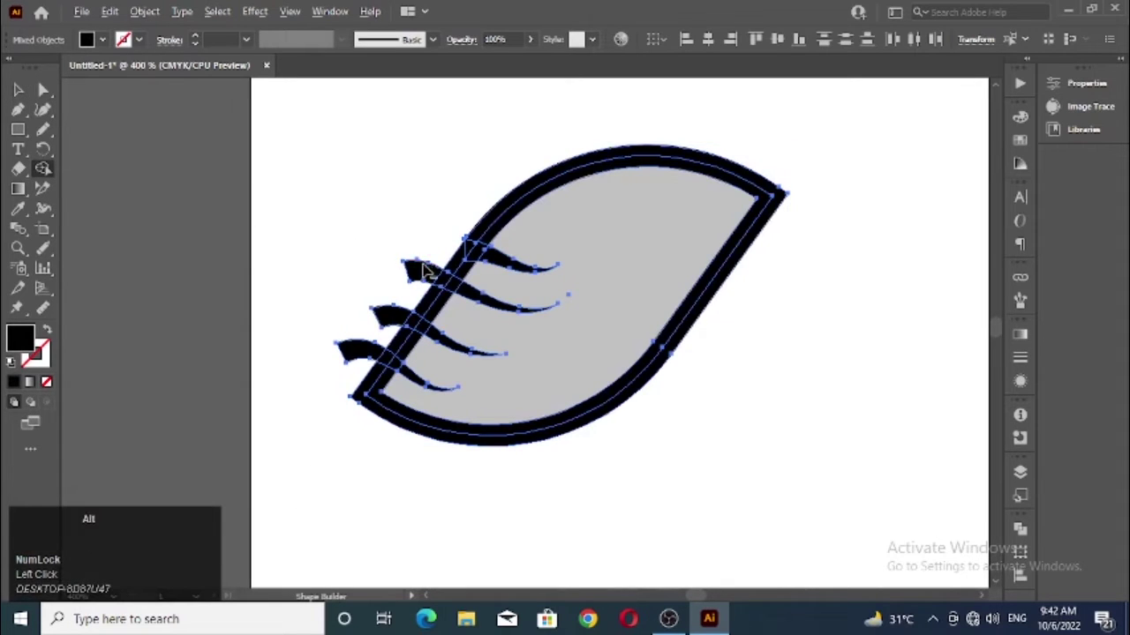
left_click_drag(418, 275, 455, 250)
scroll("up", 3)
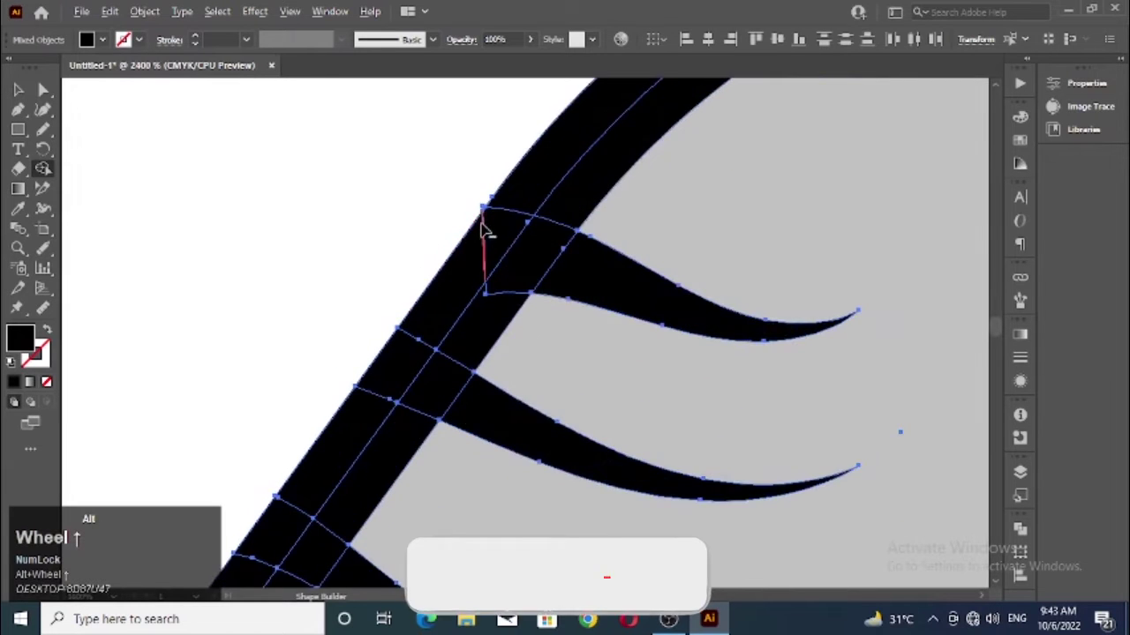
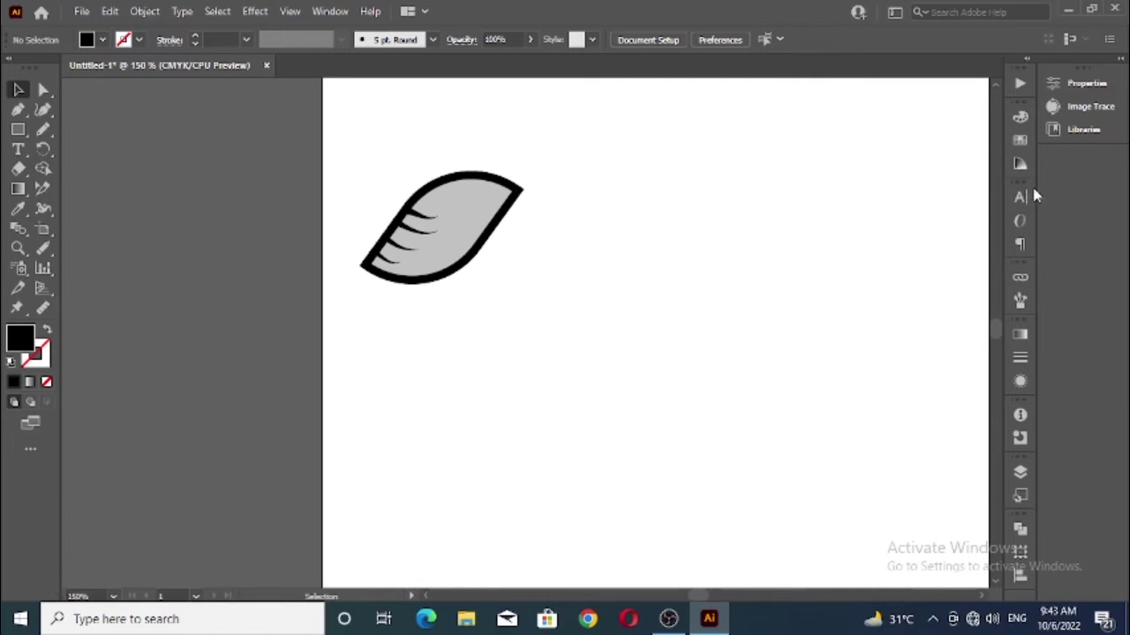
Select the grouped leaf and drag it into the Swatches panel as a new pattern swatch.
left_click(1035, 145)
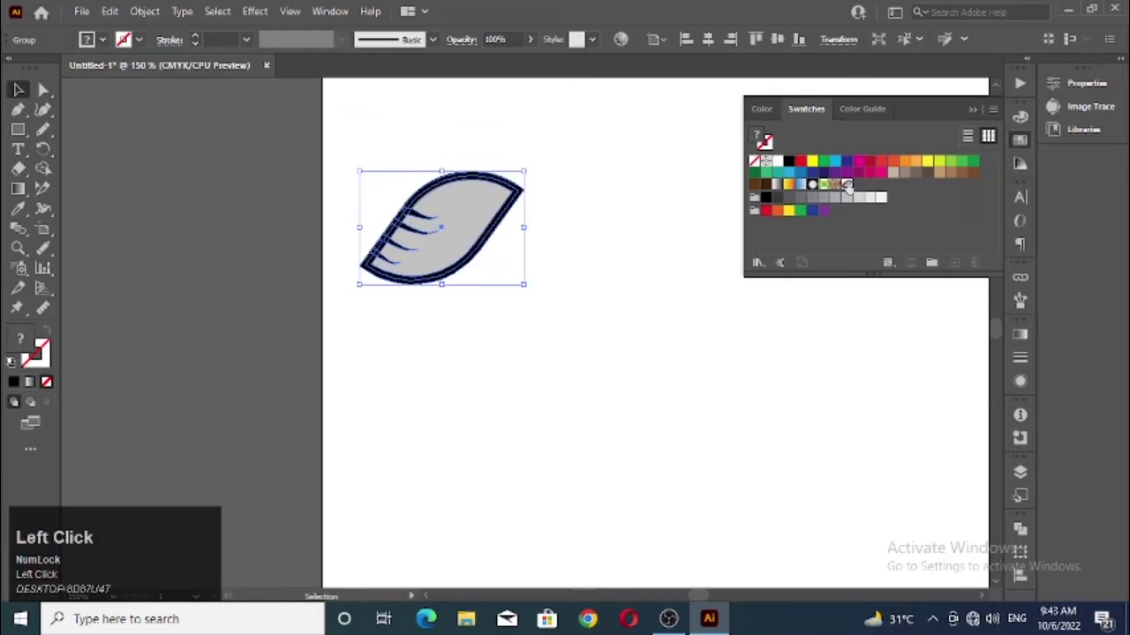
scroll("up", 3)
scroll("down", 3)
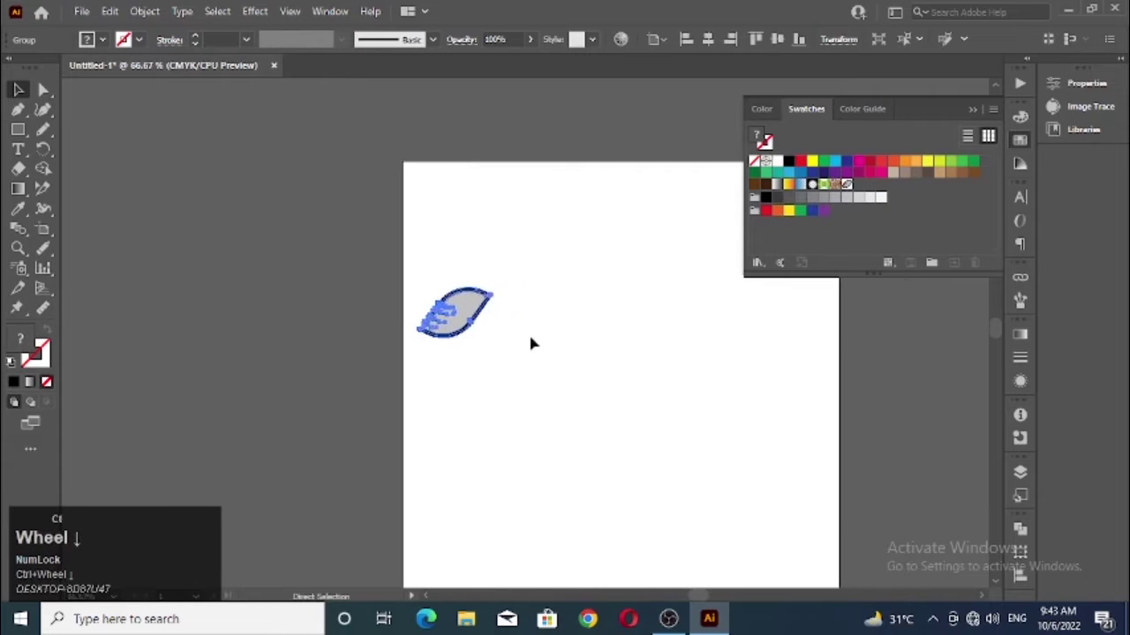
scroll("down", 3)
left_click(528, 330)
scroll("up", 3)
left_click_drag(477, 289, 345, 342)
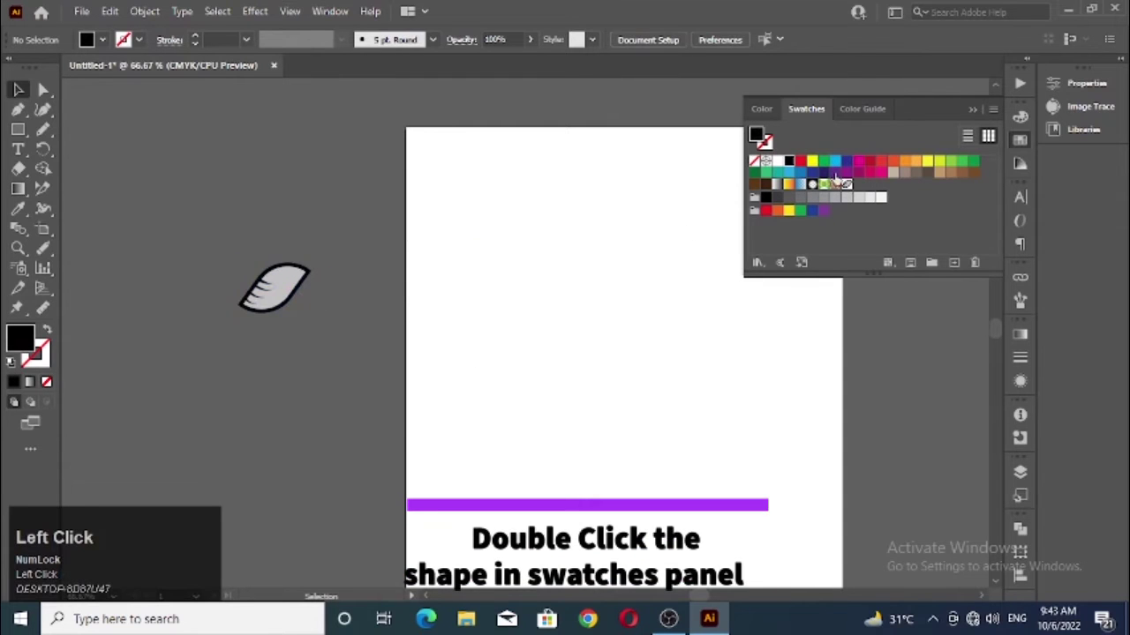
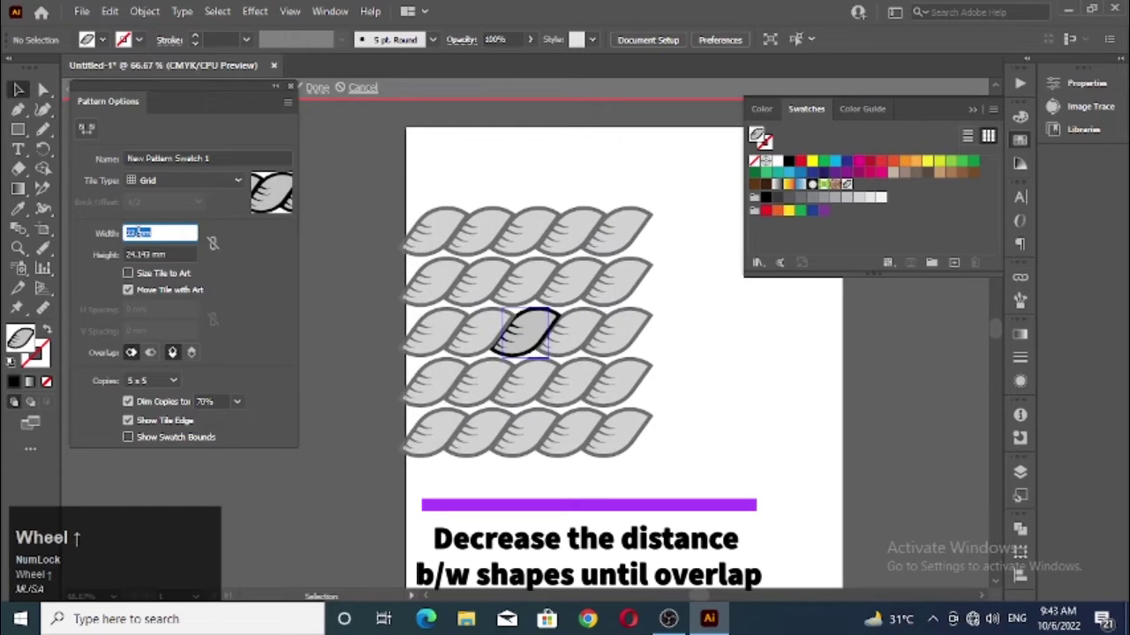
Reduce the pattern tile width to 21 mm so leaves overlap, and confirm.
scroll("up", 3)
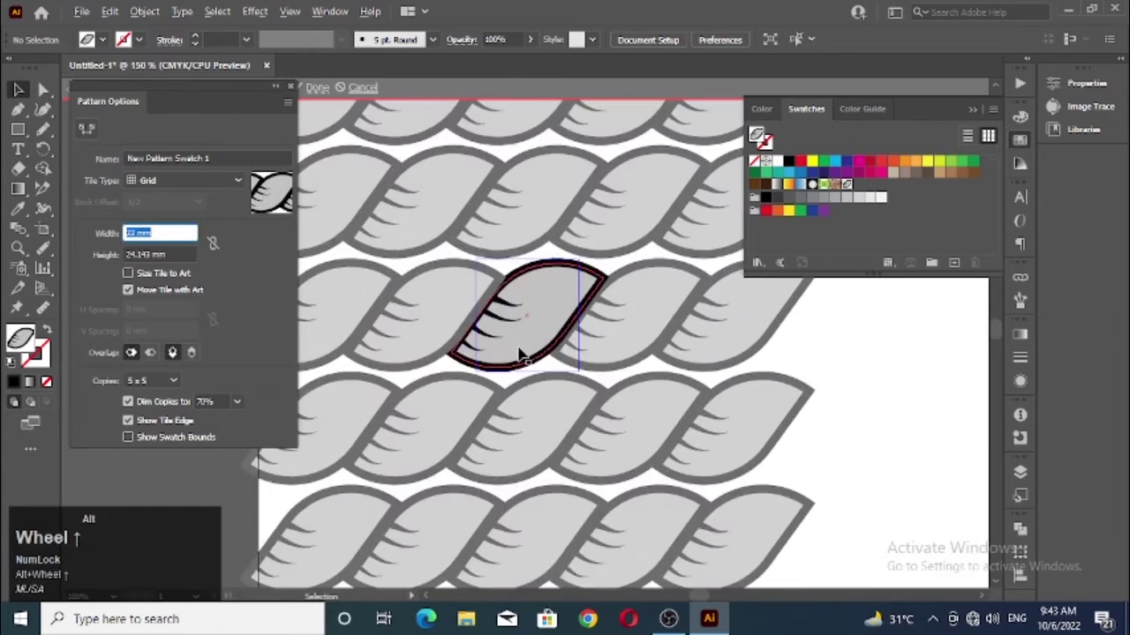
type("MLISA")
scroll("up", 3)
type("MLISA")
scroll("down", 3)
scroll("down", 3)
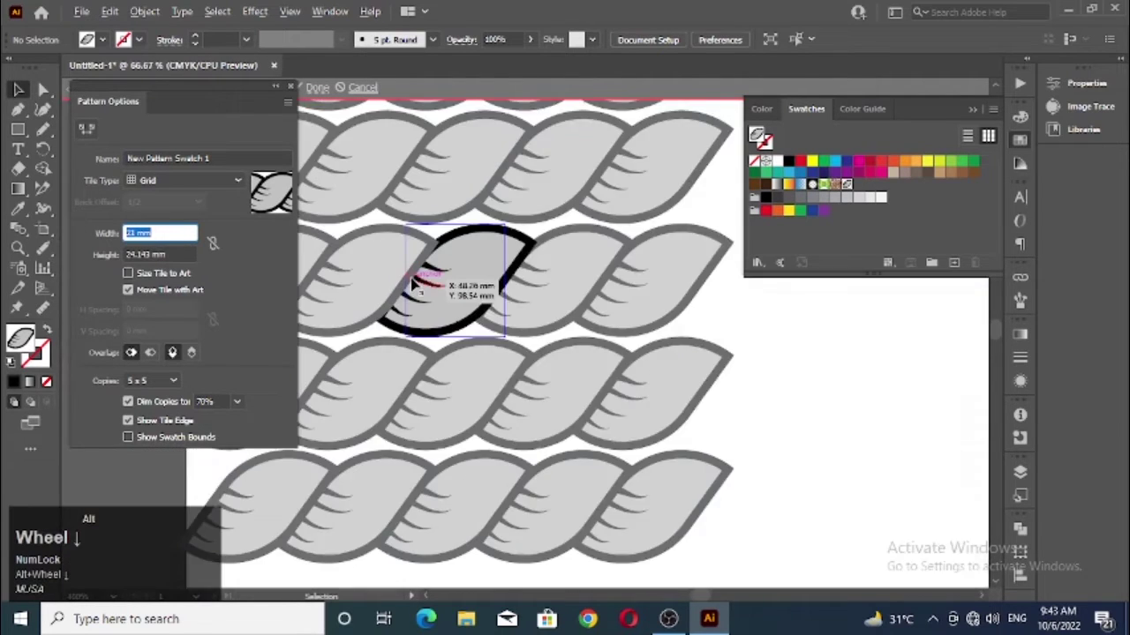
type("MLISA")
left_click(567, 293)
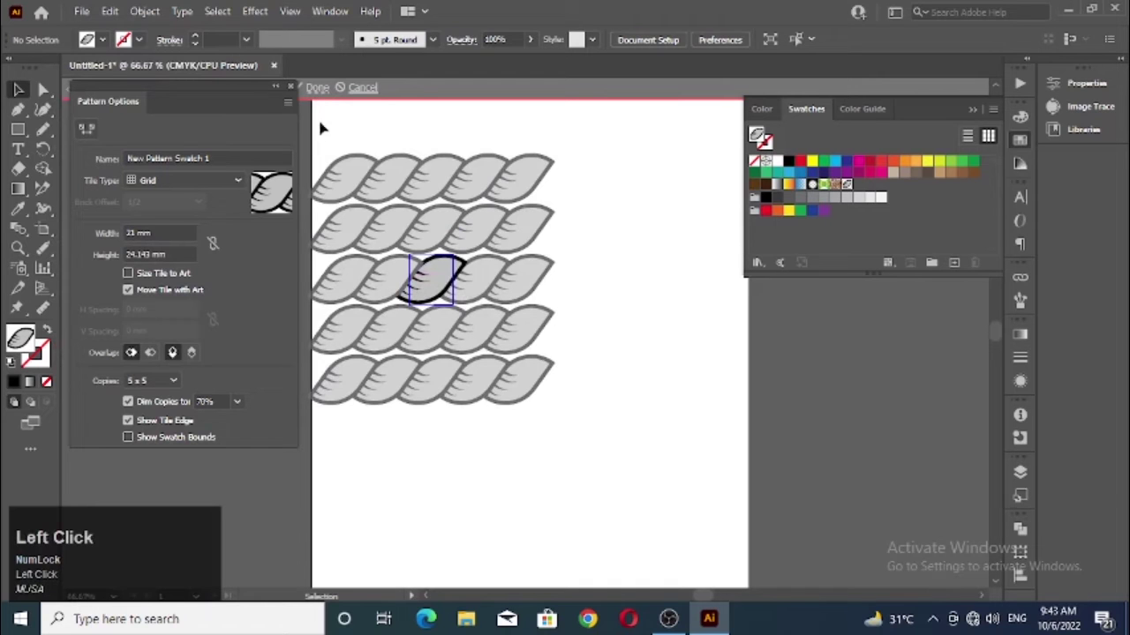
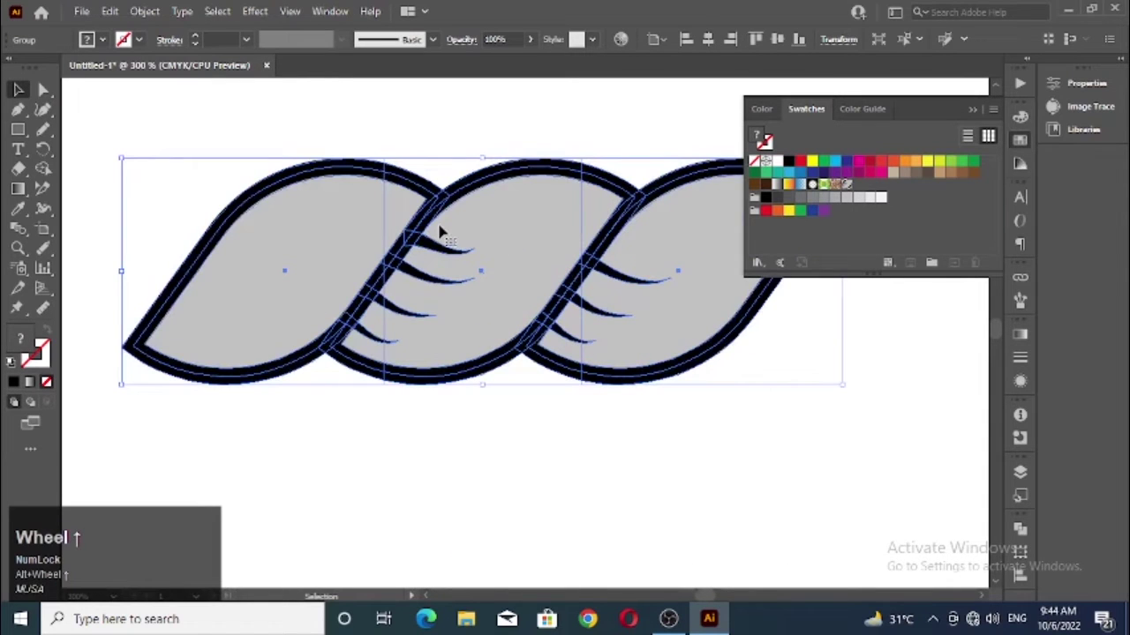
Select the leaf chain and erase the extra leaf pieces left and above the tile box with Shape Builder.
left_click(30, 137)
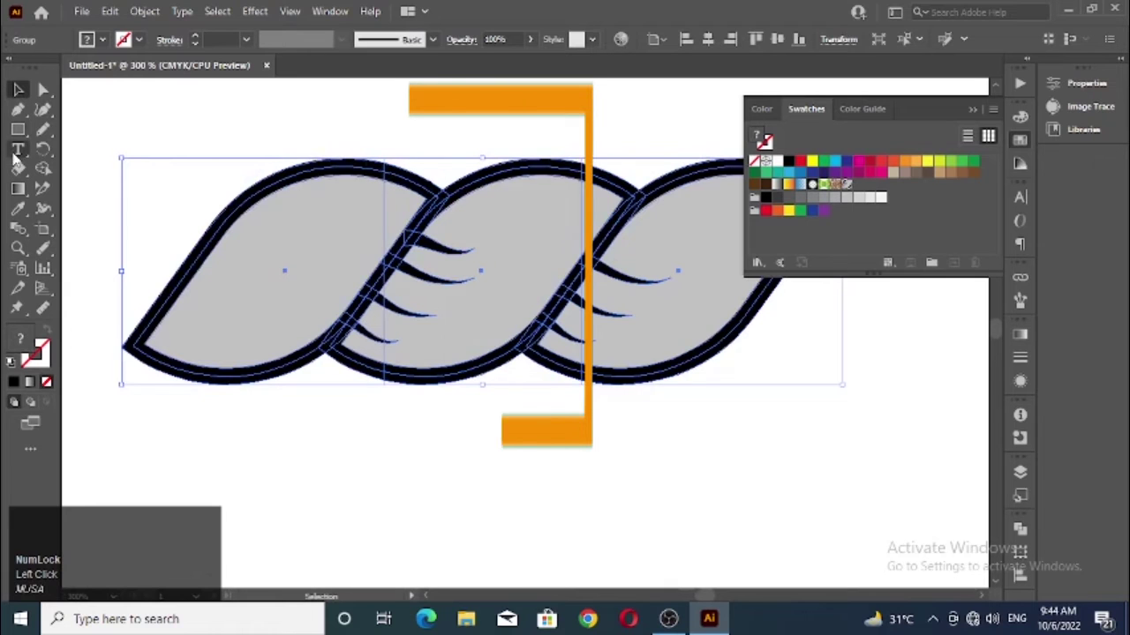
left_click(49, 176)
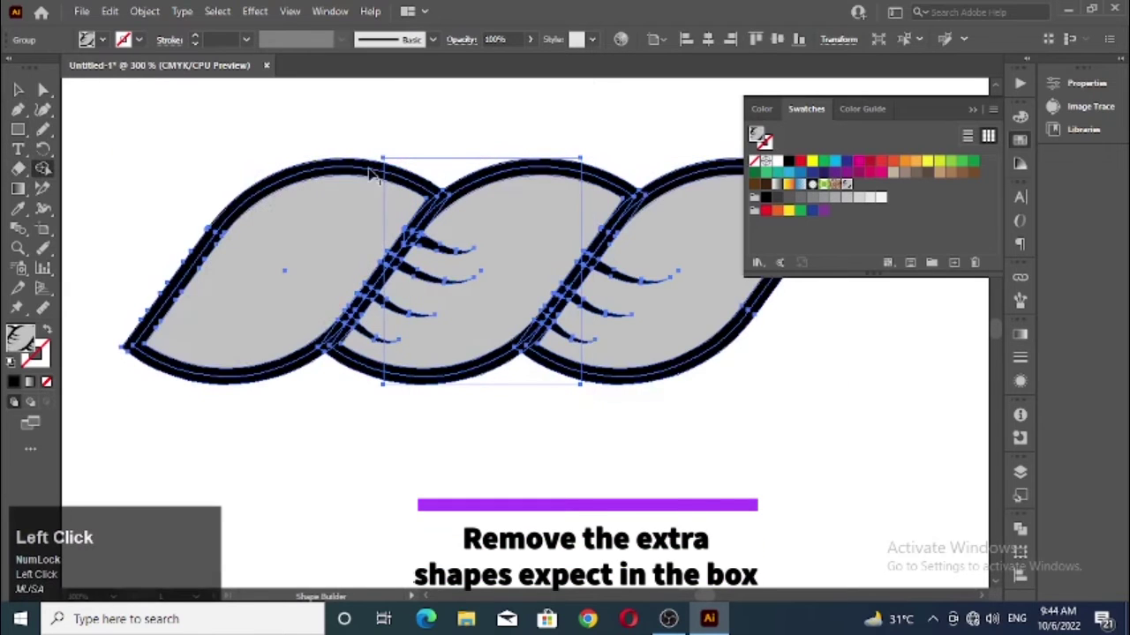
scroll("up", 3)
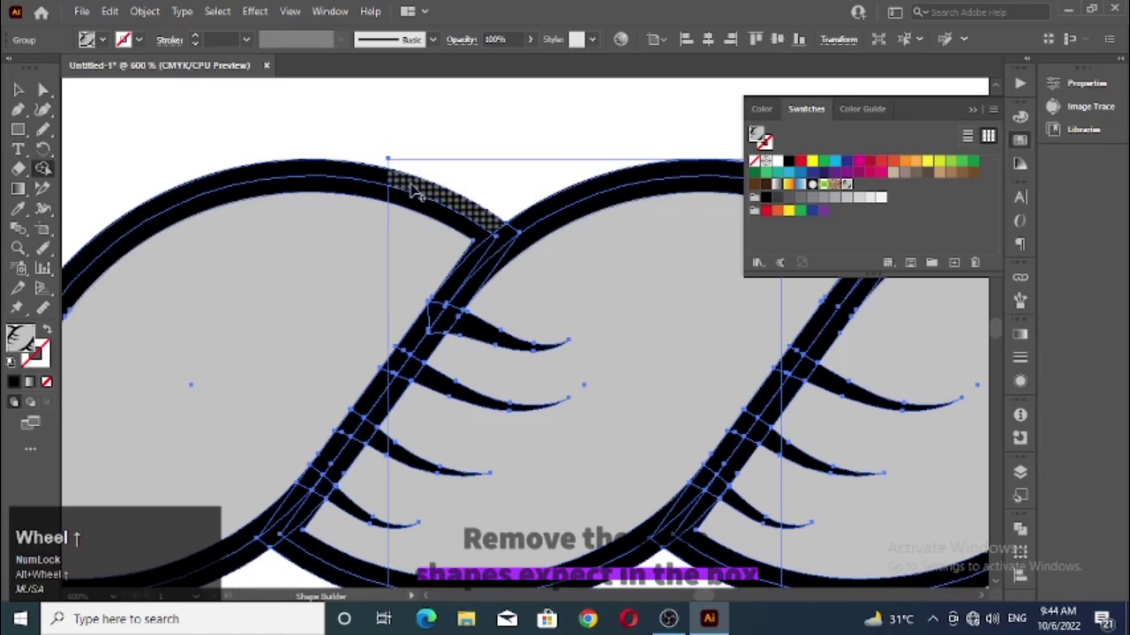
scroll("down", 3)
scroll("down", 3)
left_click_drag(315, 178, 368, 310)
left_click(368, 310)
scroll("up", 3)
scroll("down", 3)
left_click(247, 384)
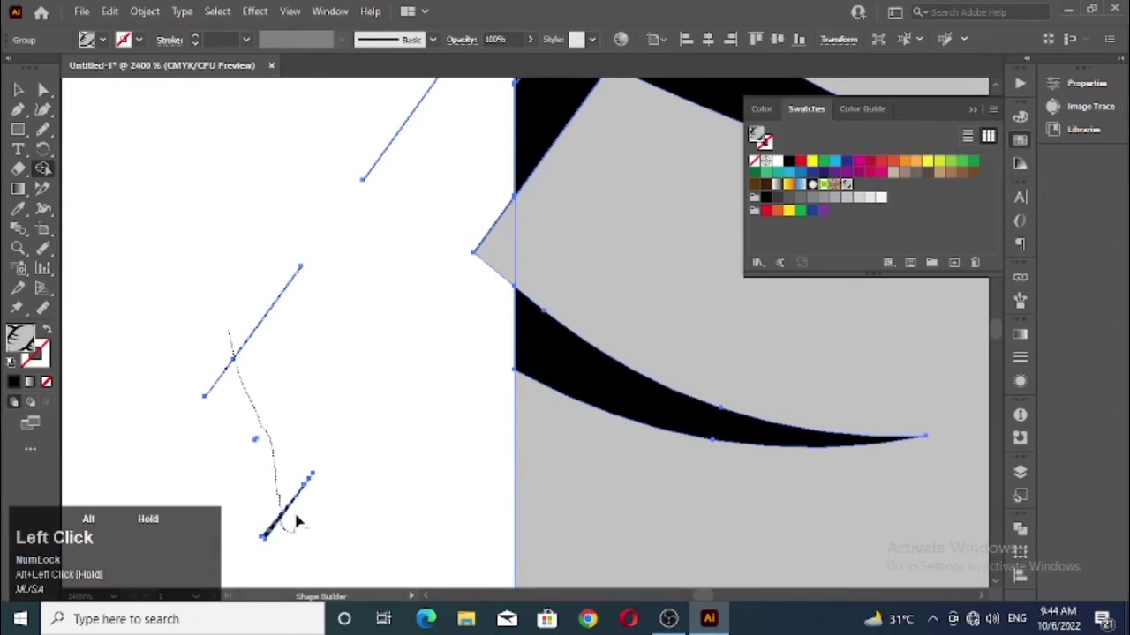
left_click_drag(258, 443, 342, 425)
scroll("up", 3)
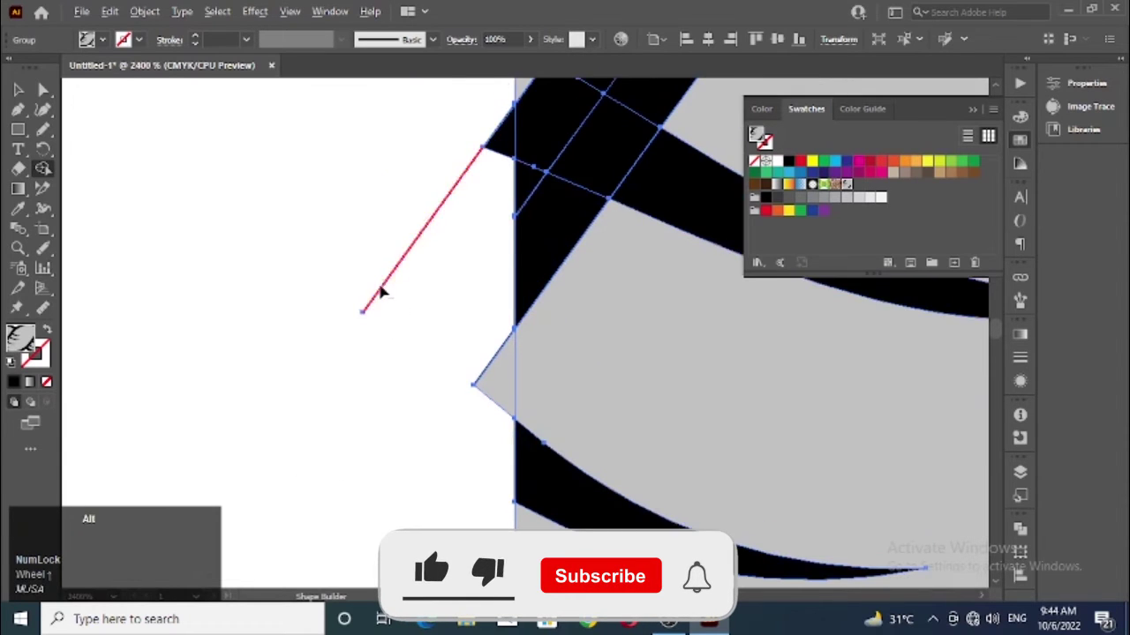
left_click_drag(365, 309, 501, 225)
Erase the remaining leaf parts beyond the right and lower edges, leaving a square tile.
scroll("up", 3)
scroll("down", 3)
scroll("down", 3)
scroll("up", 3)
scroll("up", 3)
scroll("down", 3)
scroll("down", 3)
scroll("up", 3)
scroll("down", 3)
scroll("up", 3)
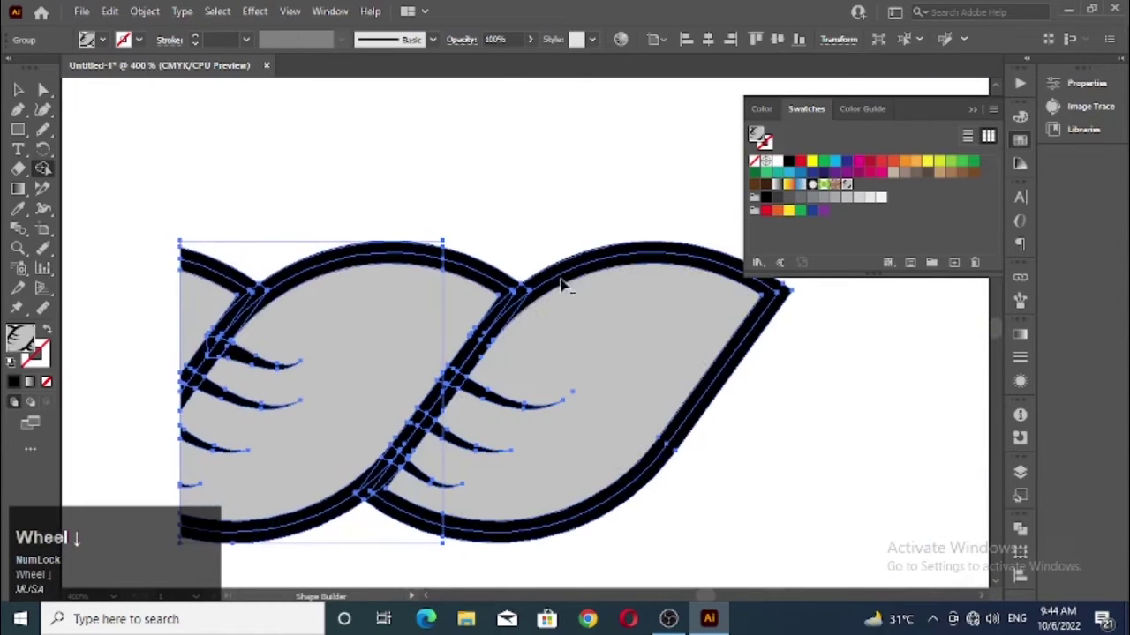
scroll("down", 3)
left_click_drag(499, 261, 494, 416)
scroll("up", 3)
left_click_drag(485, 384, 508, 201)
scroll("up", 3)
scroll("down", 3)
scroll("up", 3)
left_click_drag(503, 233, 565, 210)
scroll("down", 3)
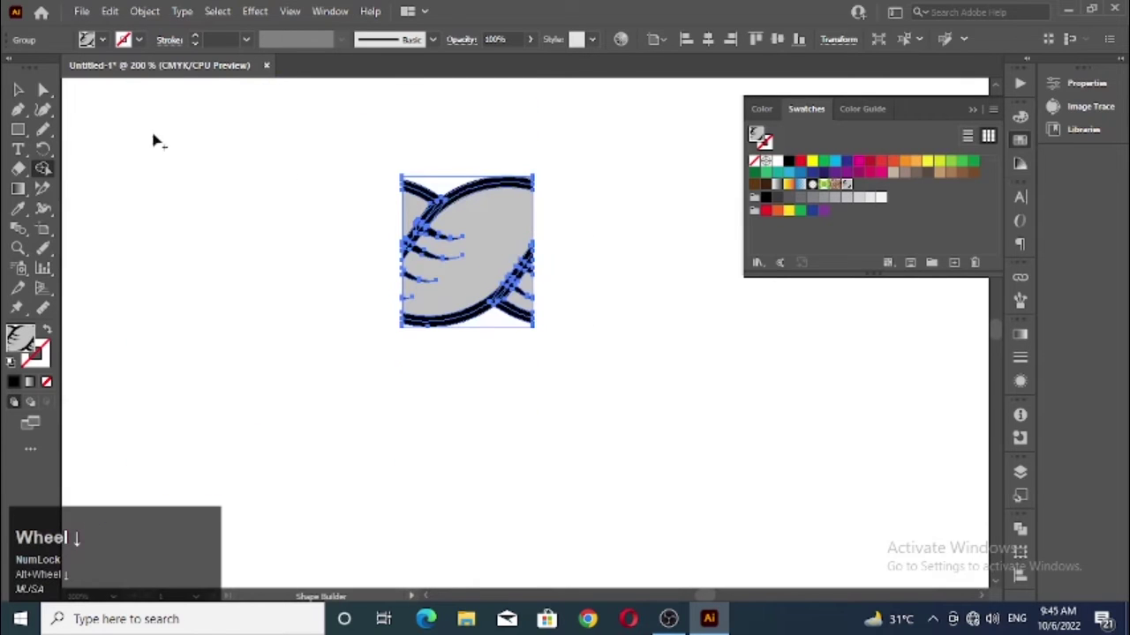
Move the trimmed tile onto the pasteboard with the Selection tool and show the Brushes panel.
left_click(29, 94)
scroll("down", 3)
scroll("up", 3)
left_click(391, 307)
scroll("up", 3)
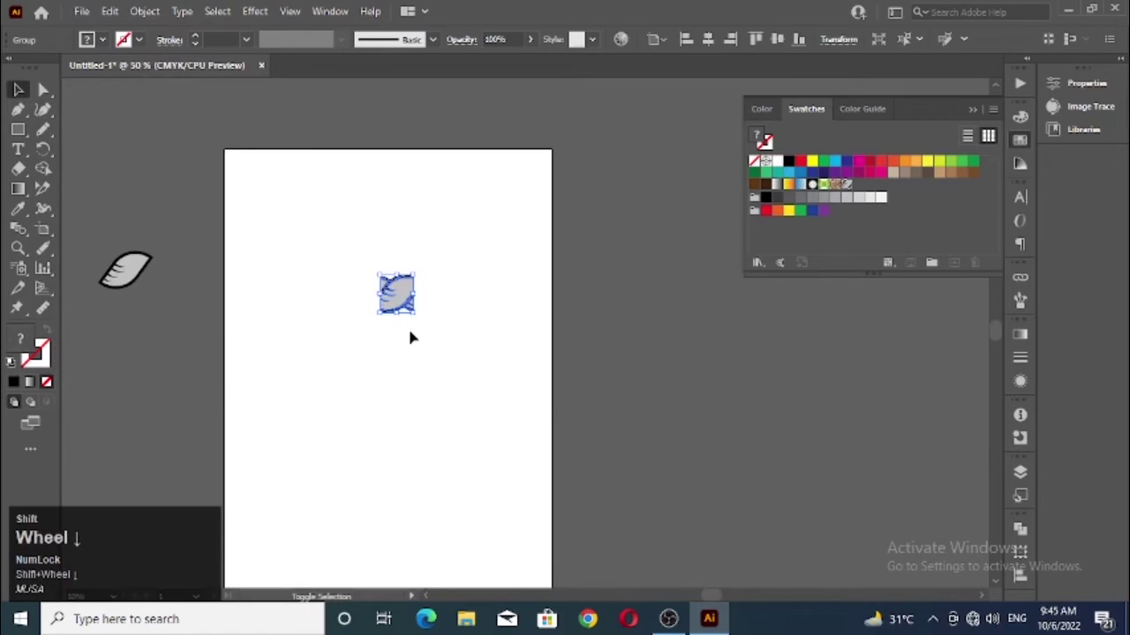
scroll("down", 3)
scroll("up", 3)
scroll("up", 3)
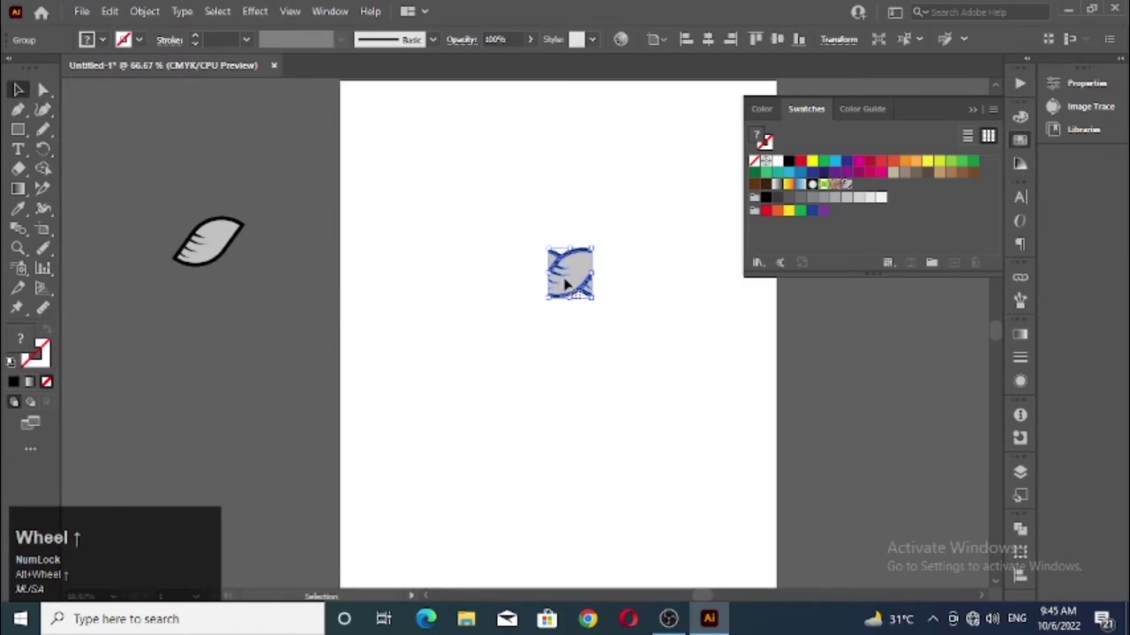
left_click(547, 287)
scroll("down", 3)
scroll("up", 3)
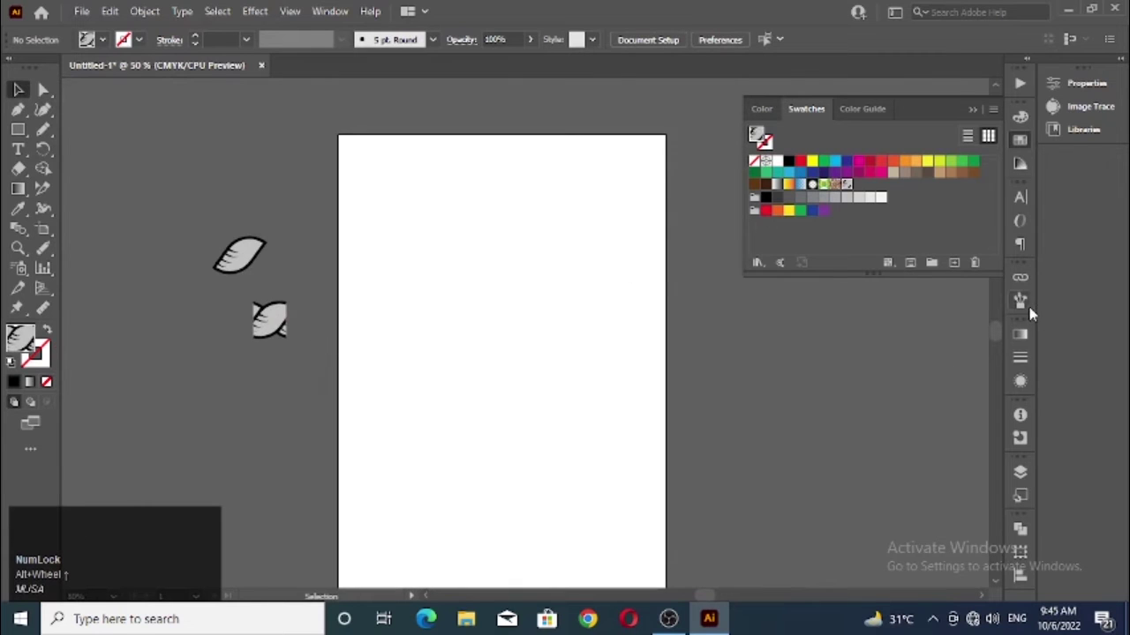
left_click(1034, 309)
scroll("down", 3)
Make a much smaller copy of the leaf tile beside the single leaf and select it.
left_click(241, 234)
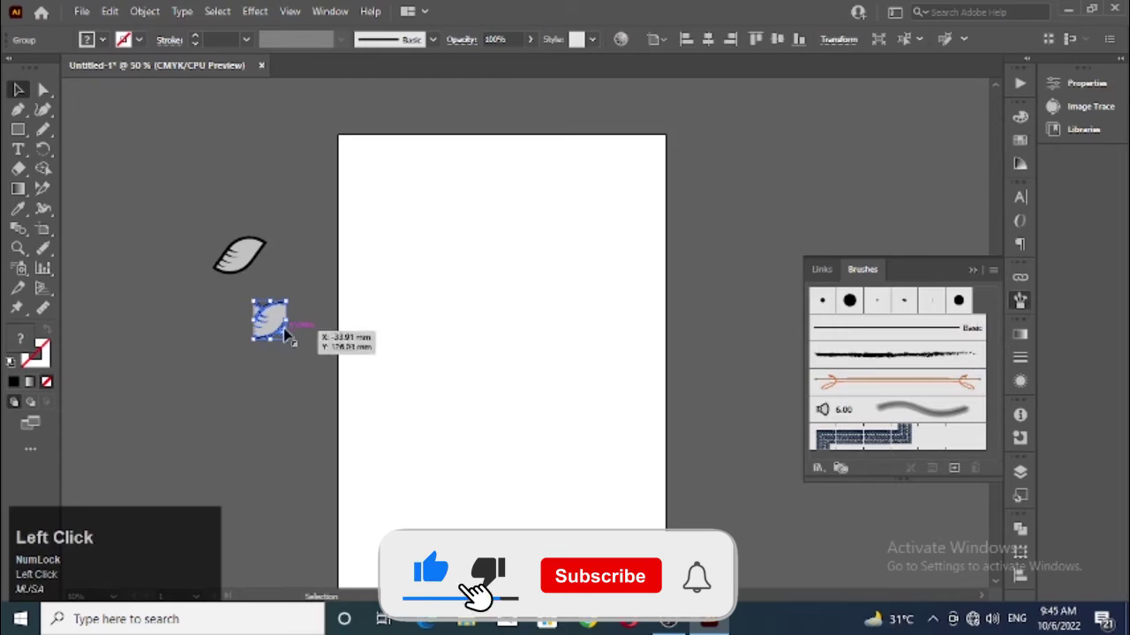
left_click_drag(241, 234, 241, 233)
key("super+space")
left_click(240, 234)
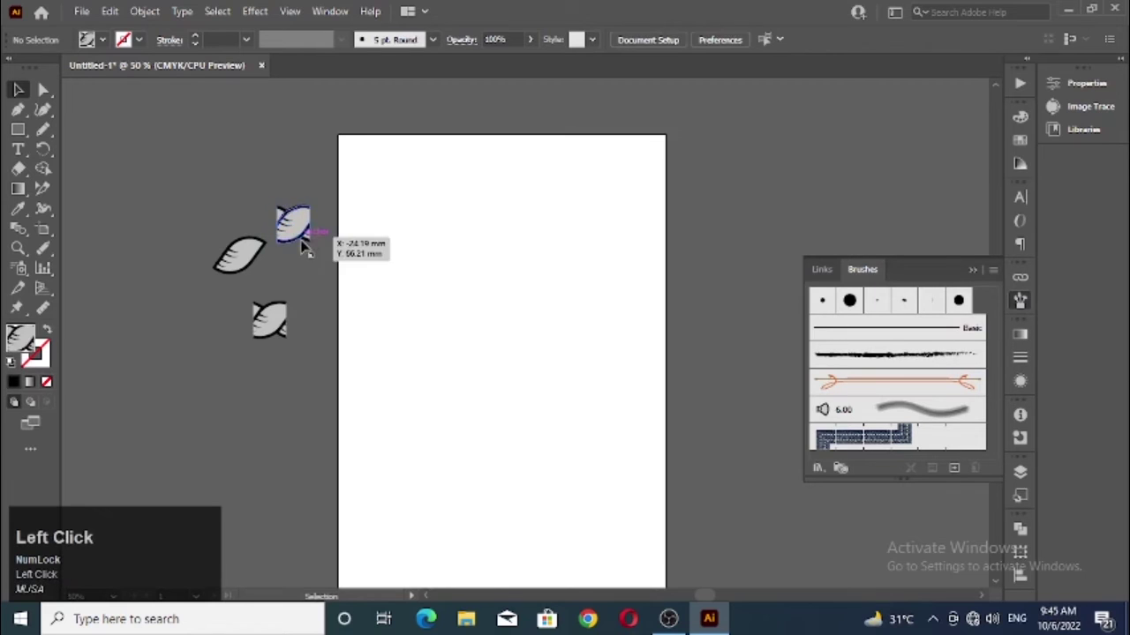
key("shift+alt+l")
scroll("up", 3)
left_click_drag(300, 230, 338, 371)
scroll("down", 3)
scroll("up", 3)
left_click(344, 384)
scroll("down", 3)
left_click(356, 336)
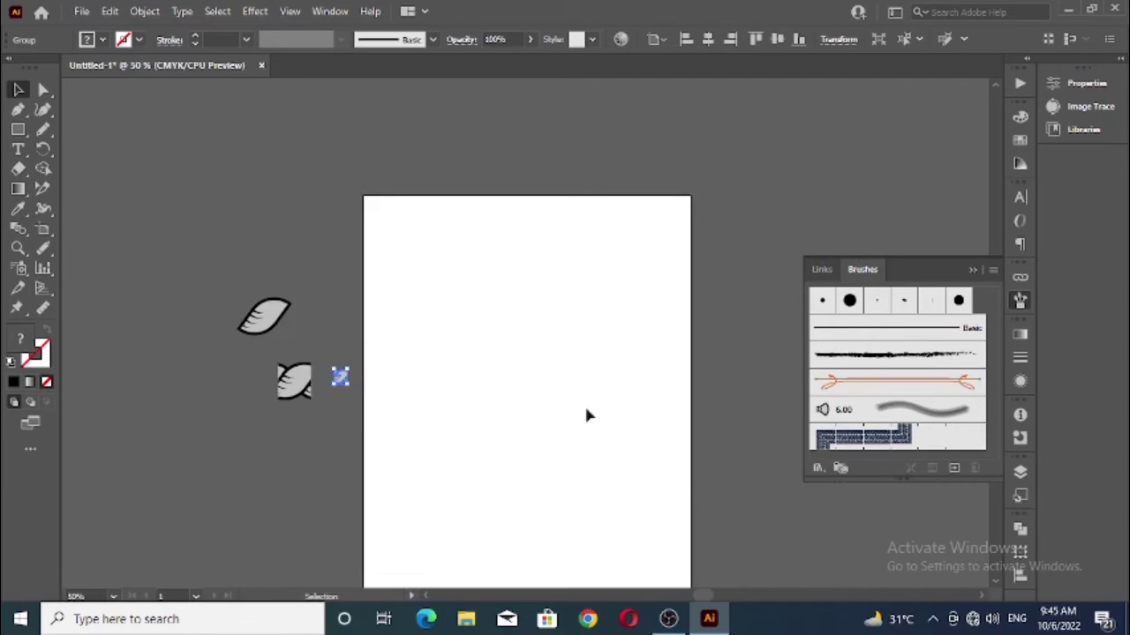
Create a new Pattern Brush from the small tile with Tints and Shades colorization.
left_click(960, 474)
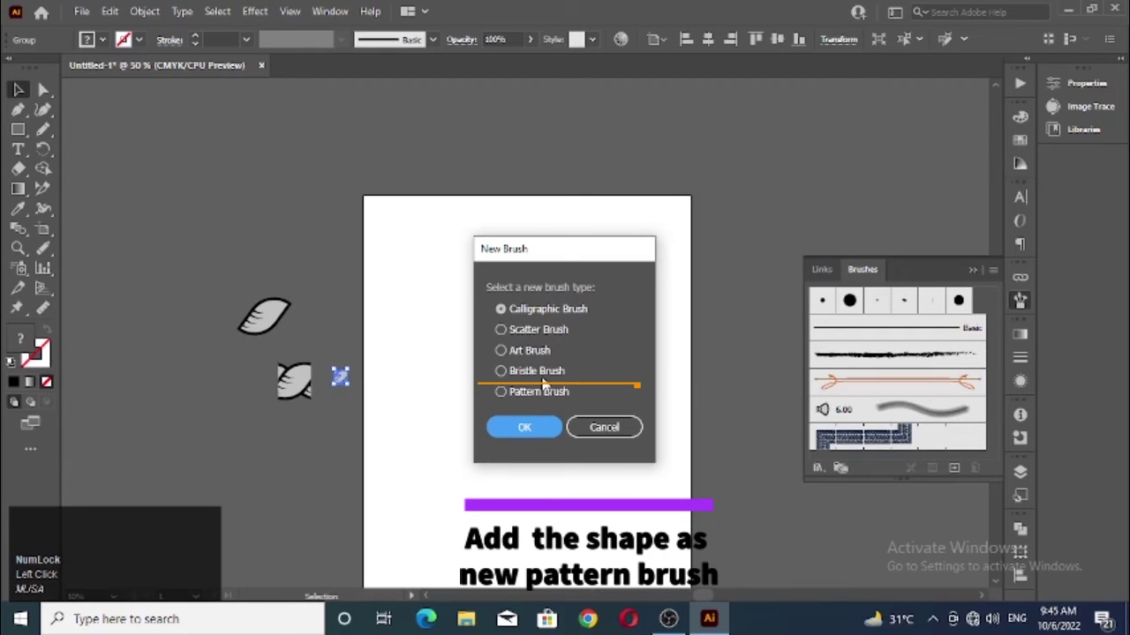
left_click(526, 396)
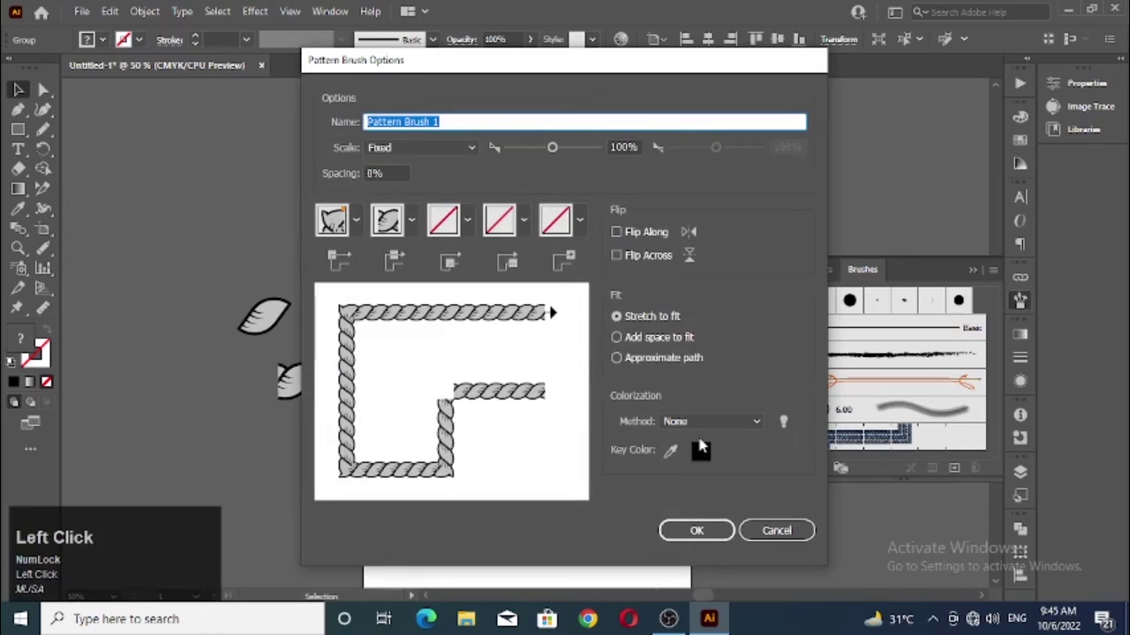
left_click(265, 296)
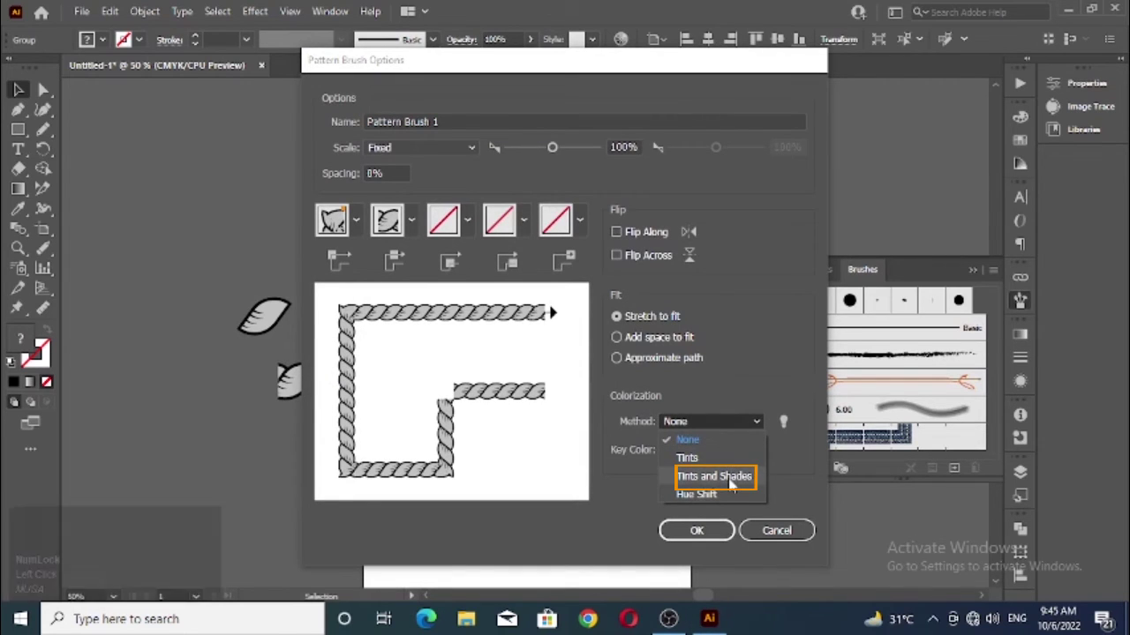
left_click(264, 296)
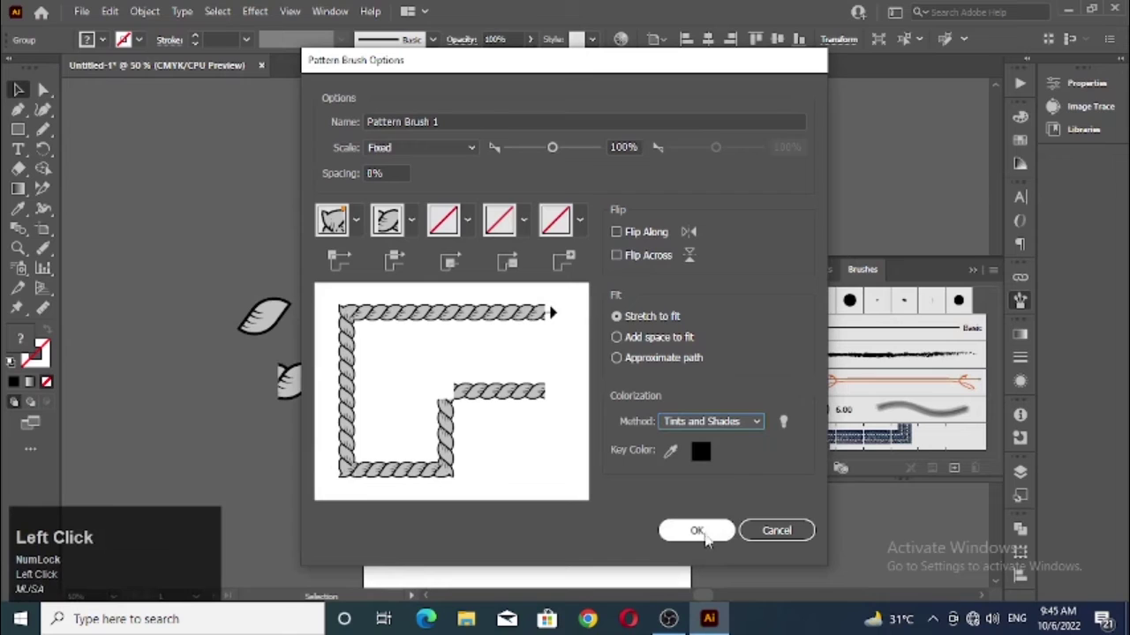
left_click(710, 542)
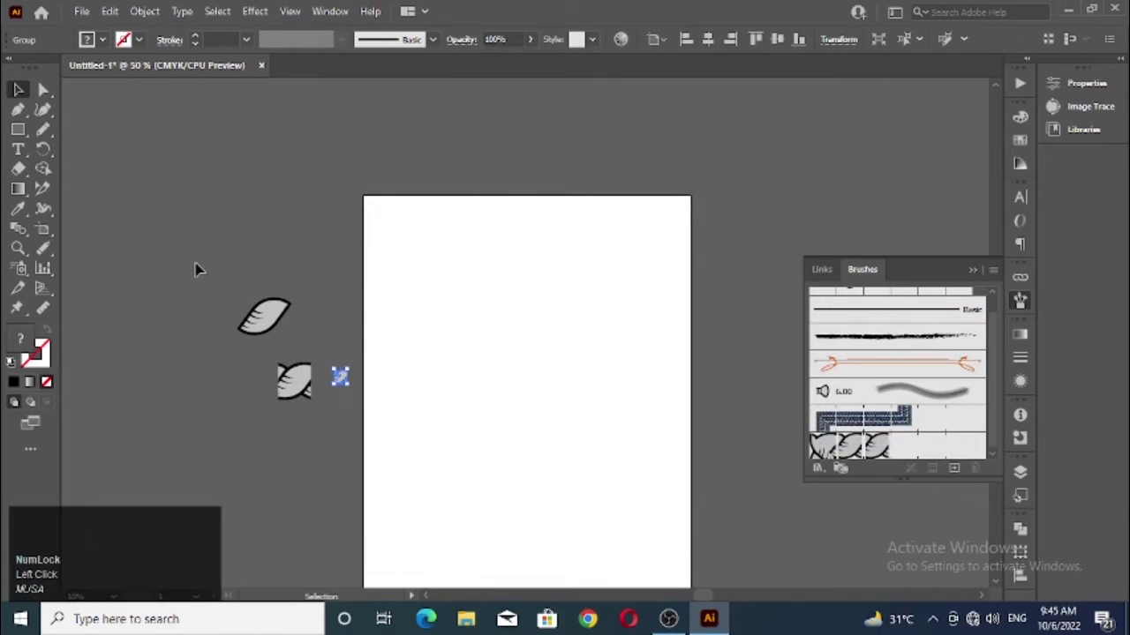
left_click(223, 248)
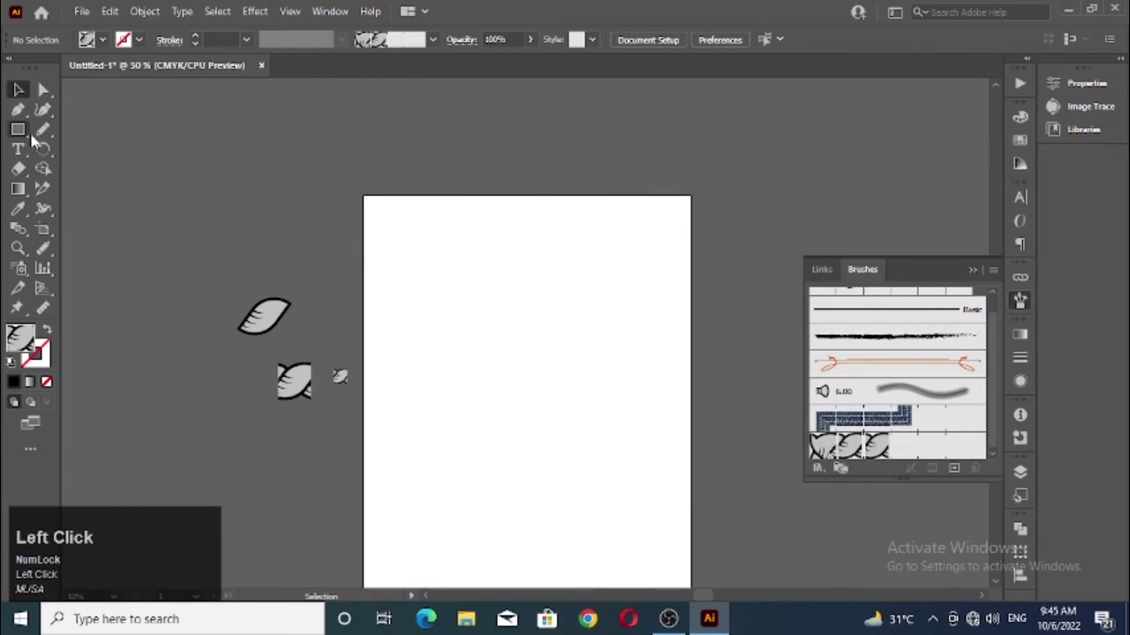
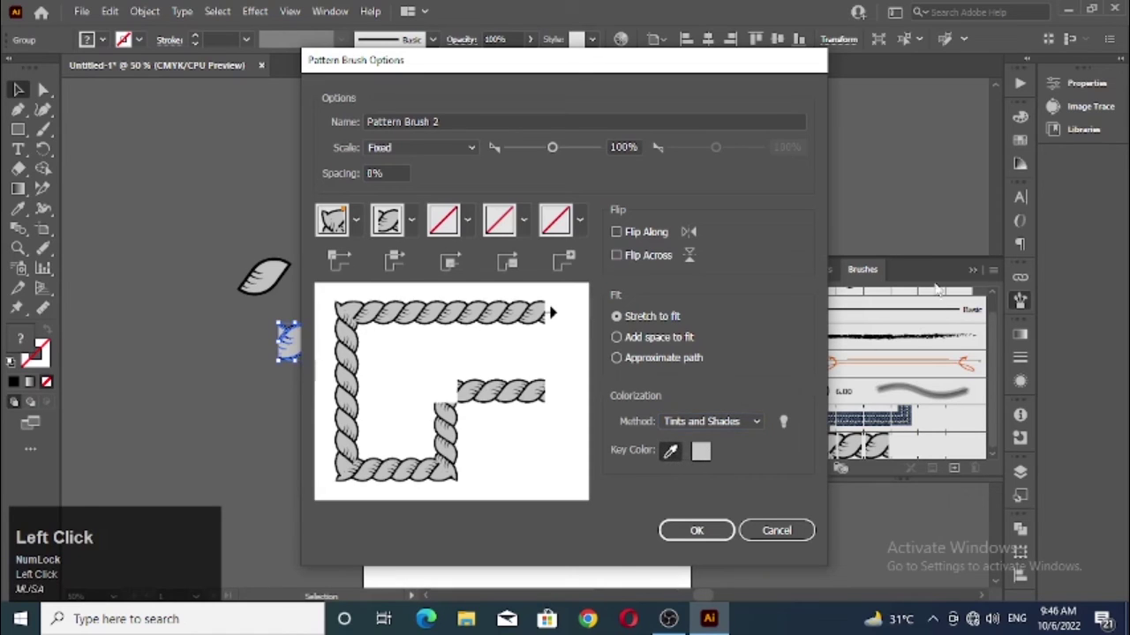
Confirm the Pattern Brush options with Tints and Shades colorization and grey key colour.
left_click(900, 231)
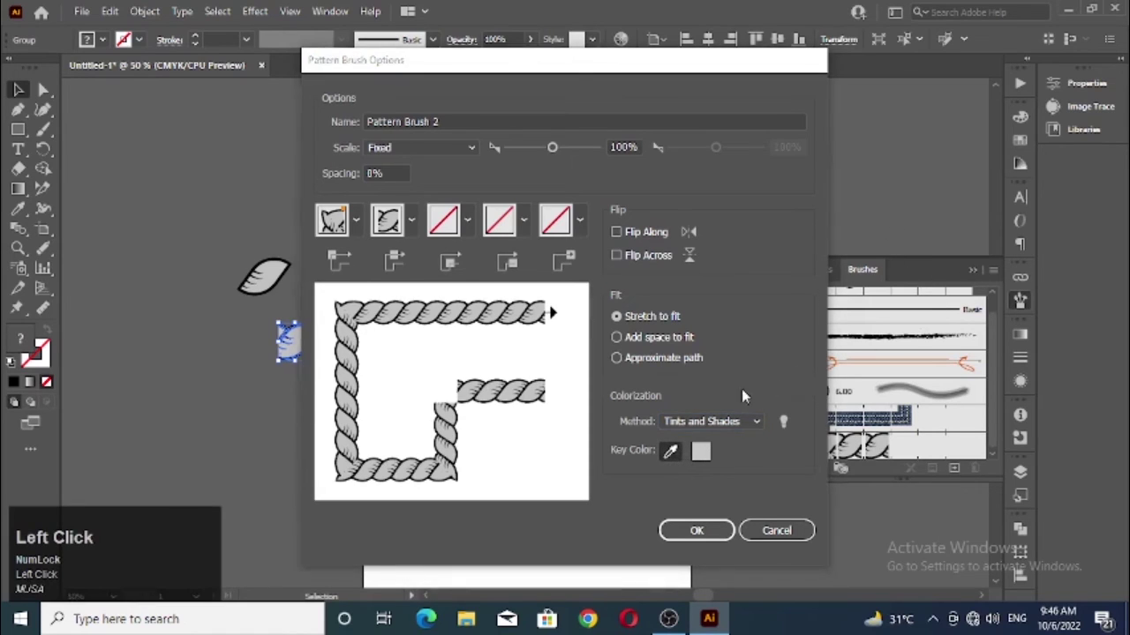
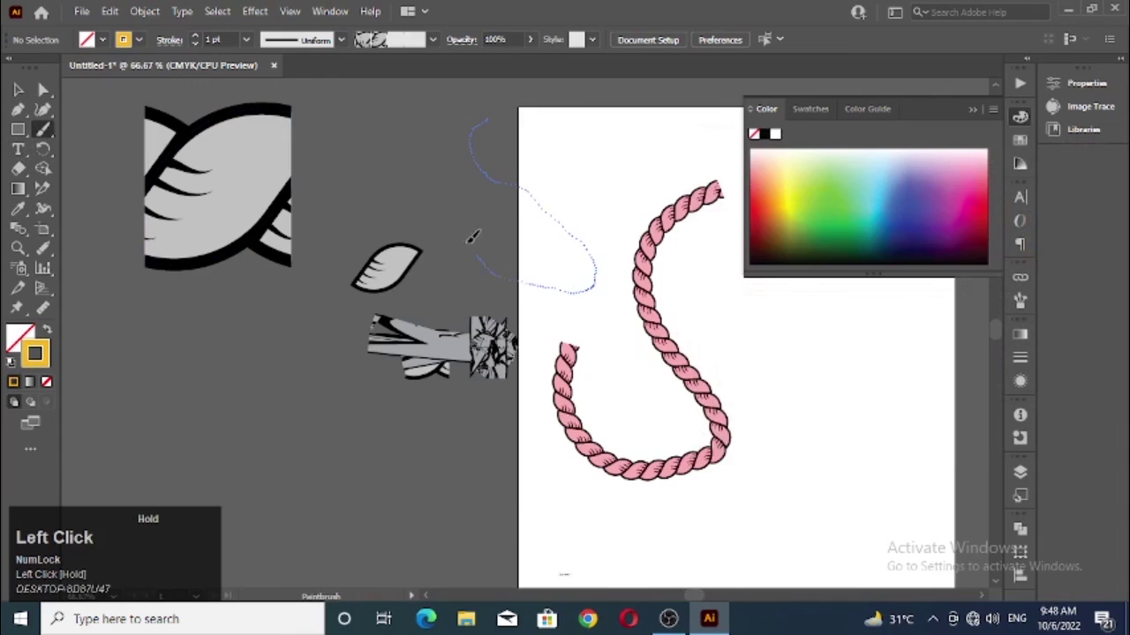
Deselect the finished pink and yellow rope strokes to review them on the artboard.
left_click(25, 99)
scroll("down", 3)
scroll("up", 3)
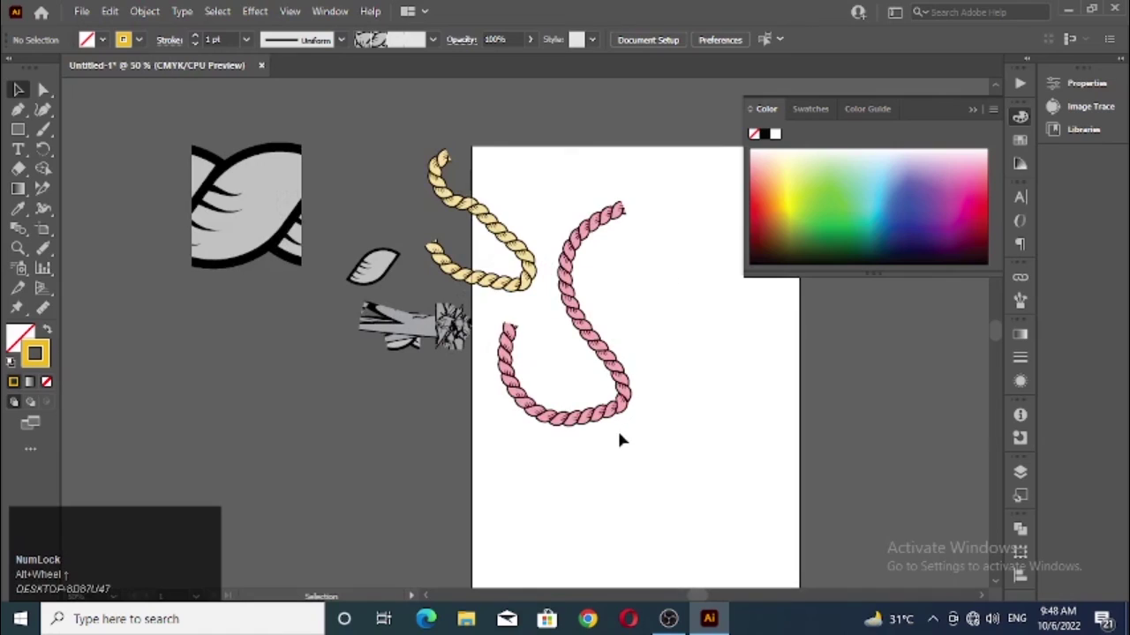